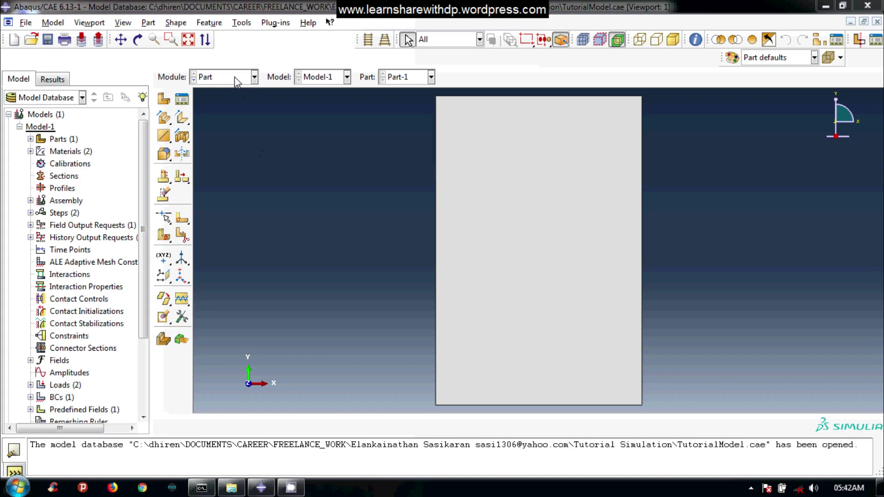
Switch the Module dropdown from Part to Load with the rectangular part displayed
left_click(235, 80)
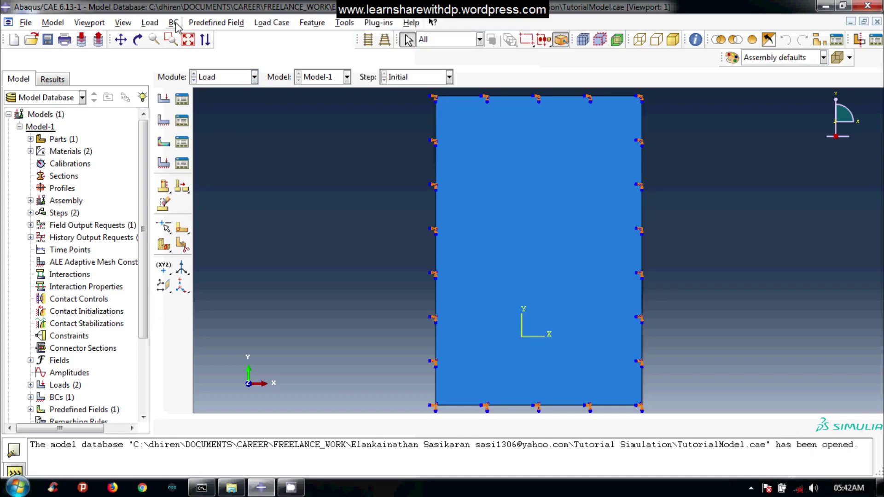
Open the Boundary Condition Manager listing the existing Fixed_boundary encastre condition
left_click(178, 27)
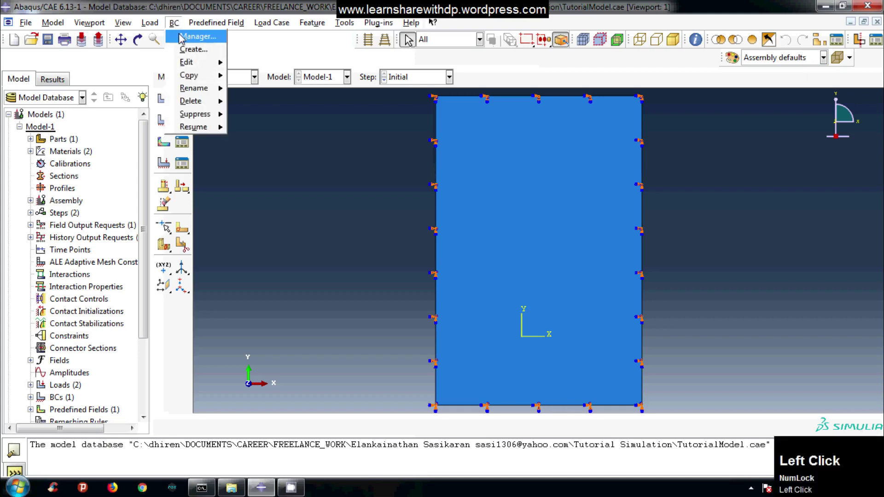
left_click(180, 37)
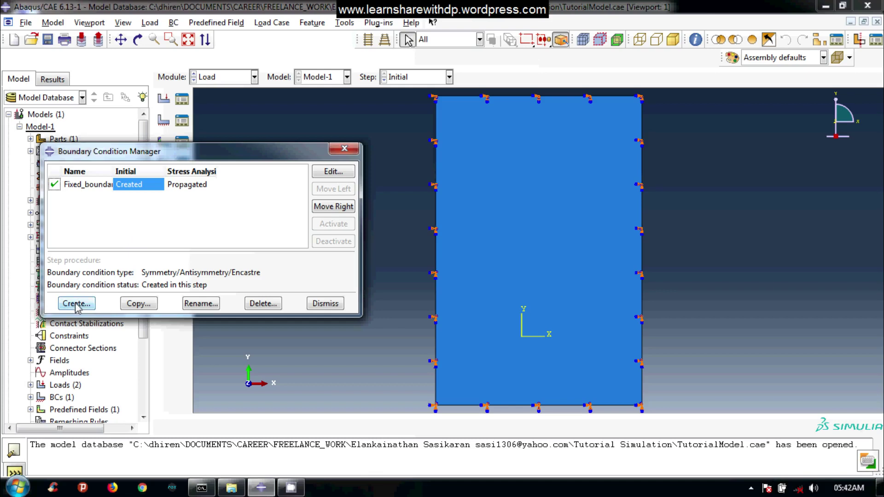
left_click(79, 307)
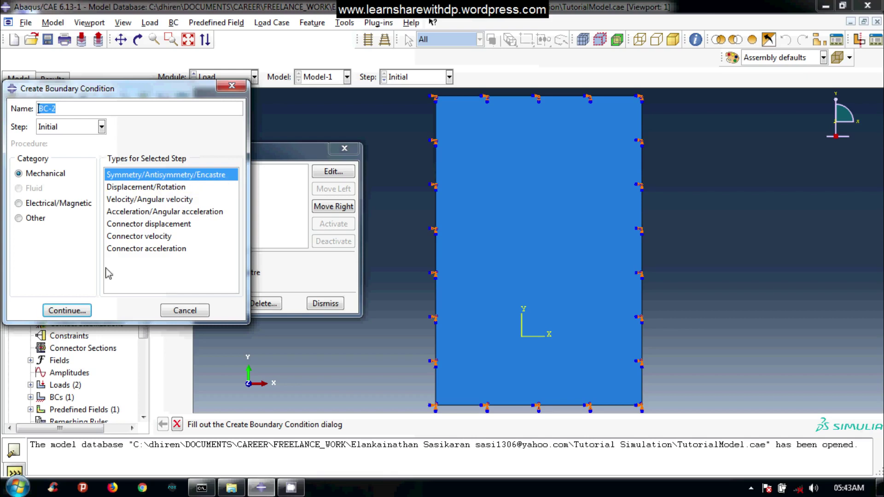
Continue past the Symmetry/Antisymmetry/Encastre type to choose the region for BC-2
left_click(58, 314)
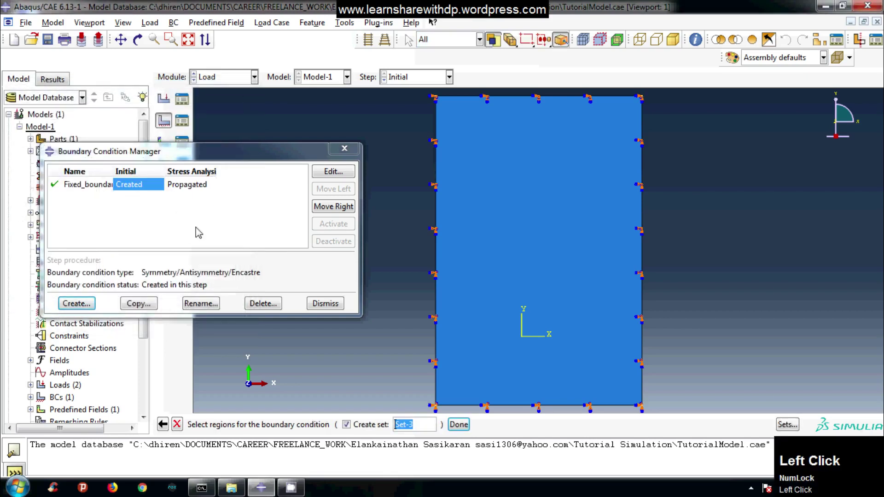
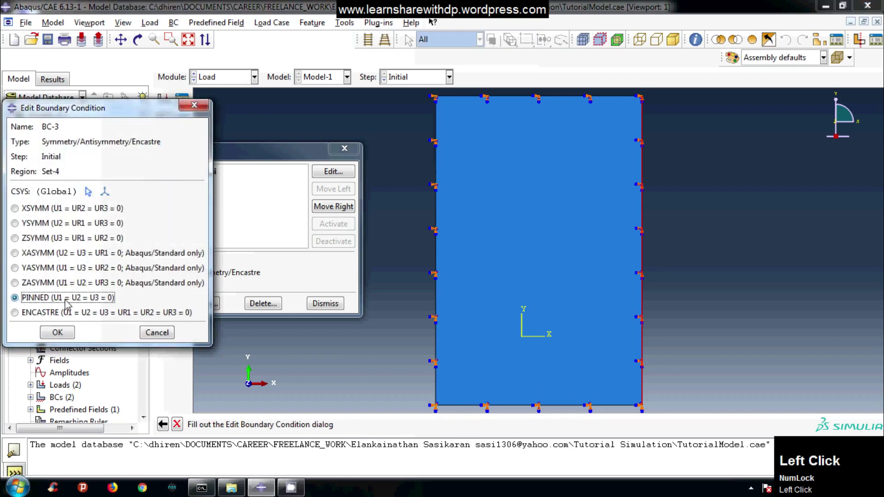
Confirm the PINNED constraint, adding BC-3 in the Initial step
left_click(60, 337)
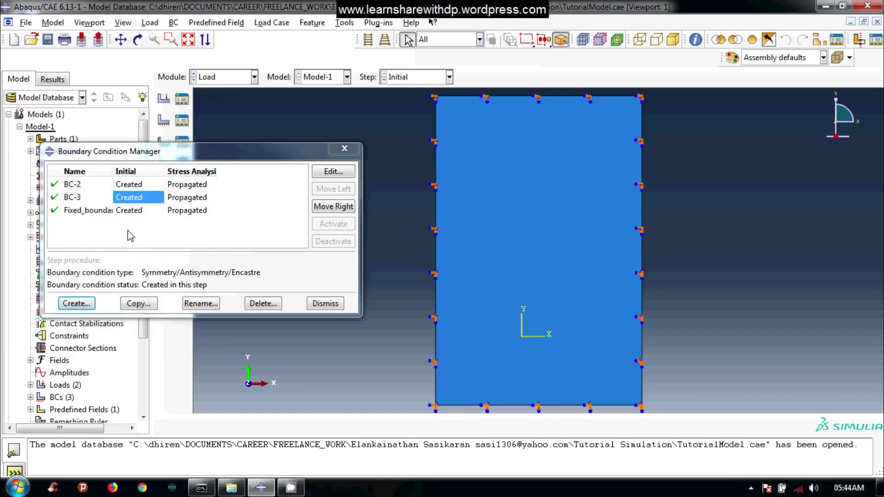